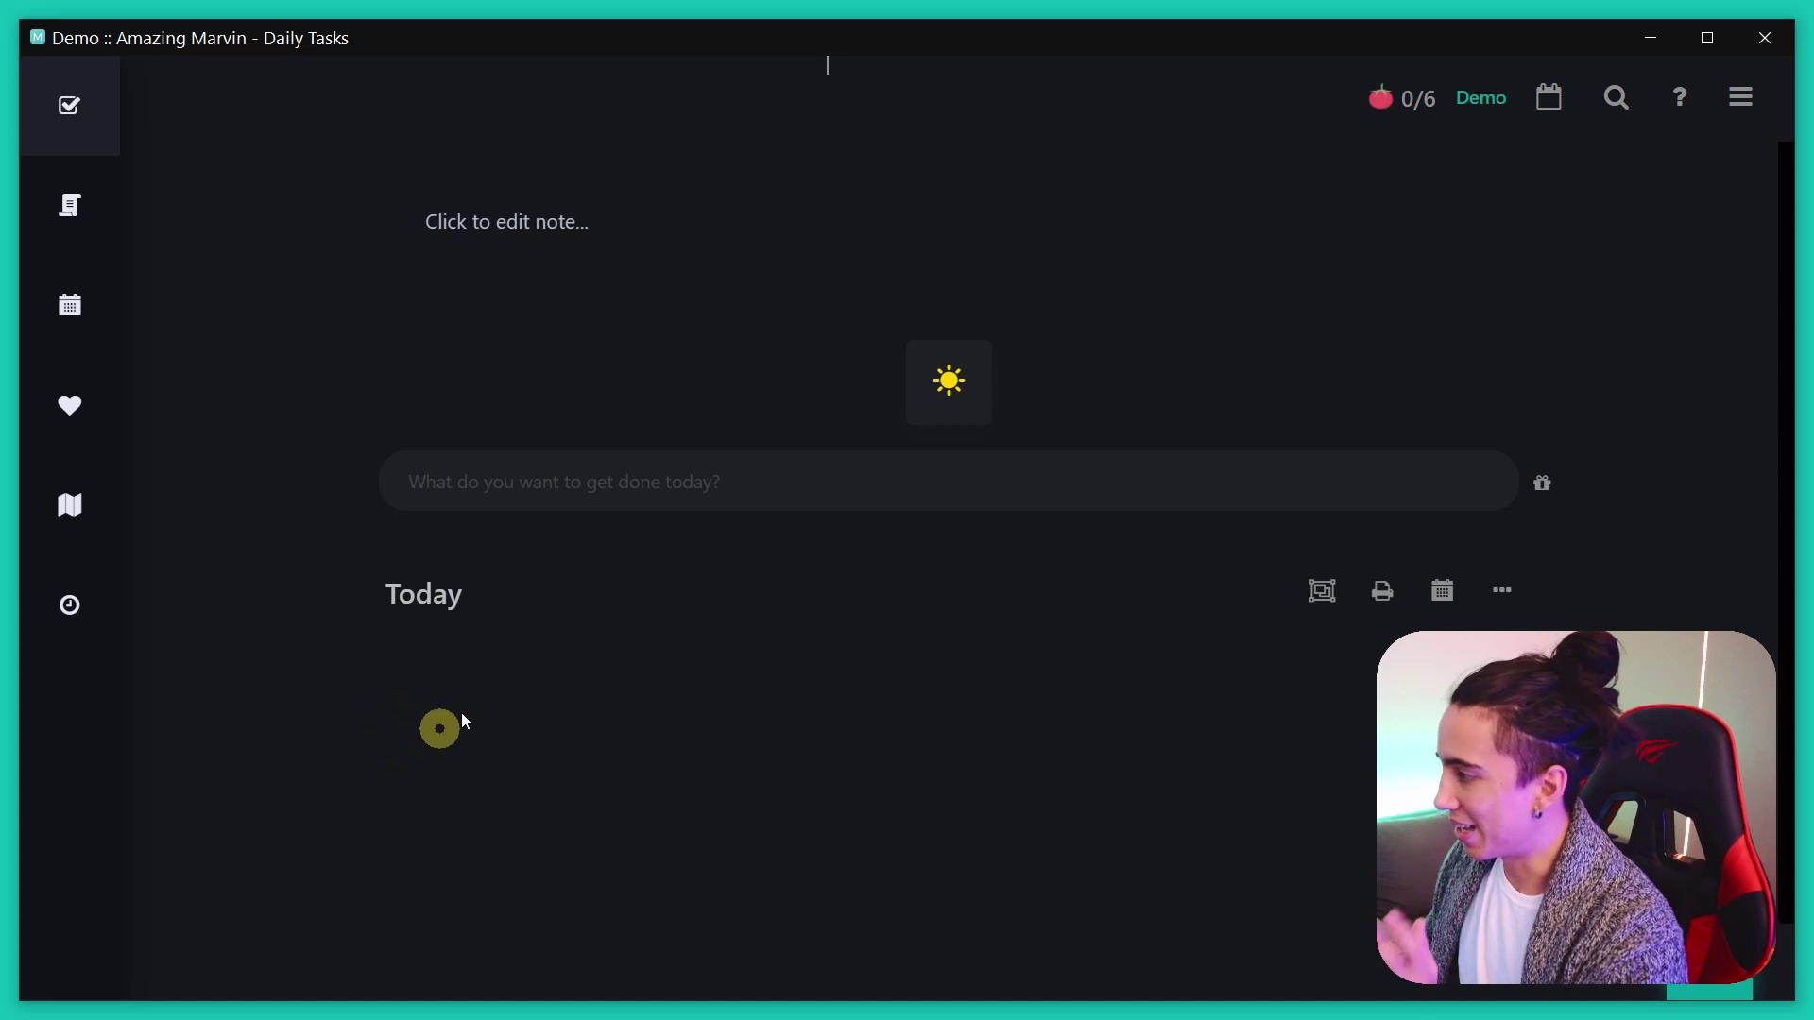
- Add the new tasks to Today as one ungrouped list and start the timer on 'record a music album'
key("a")
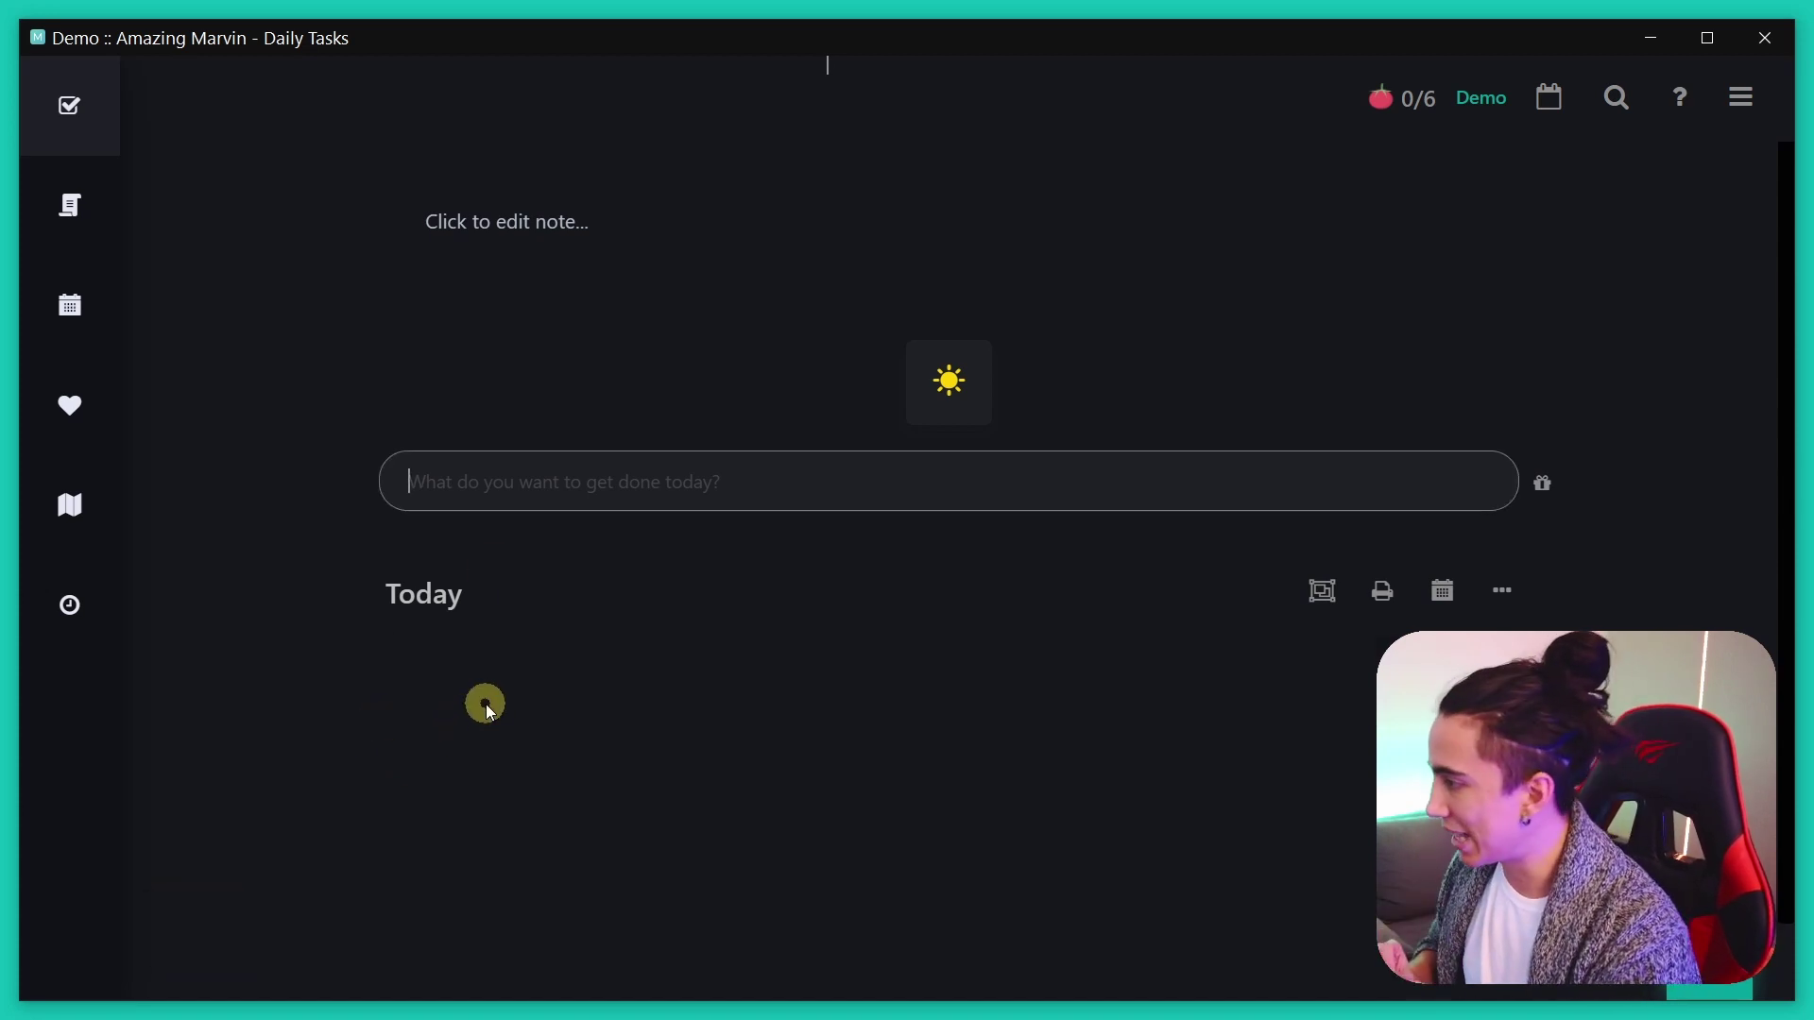
key("space")
key("BackSpace")
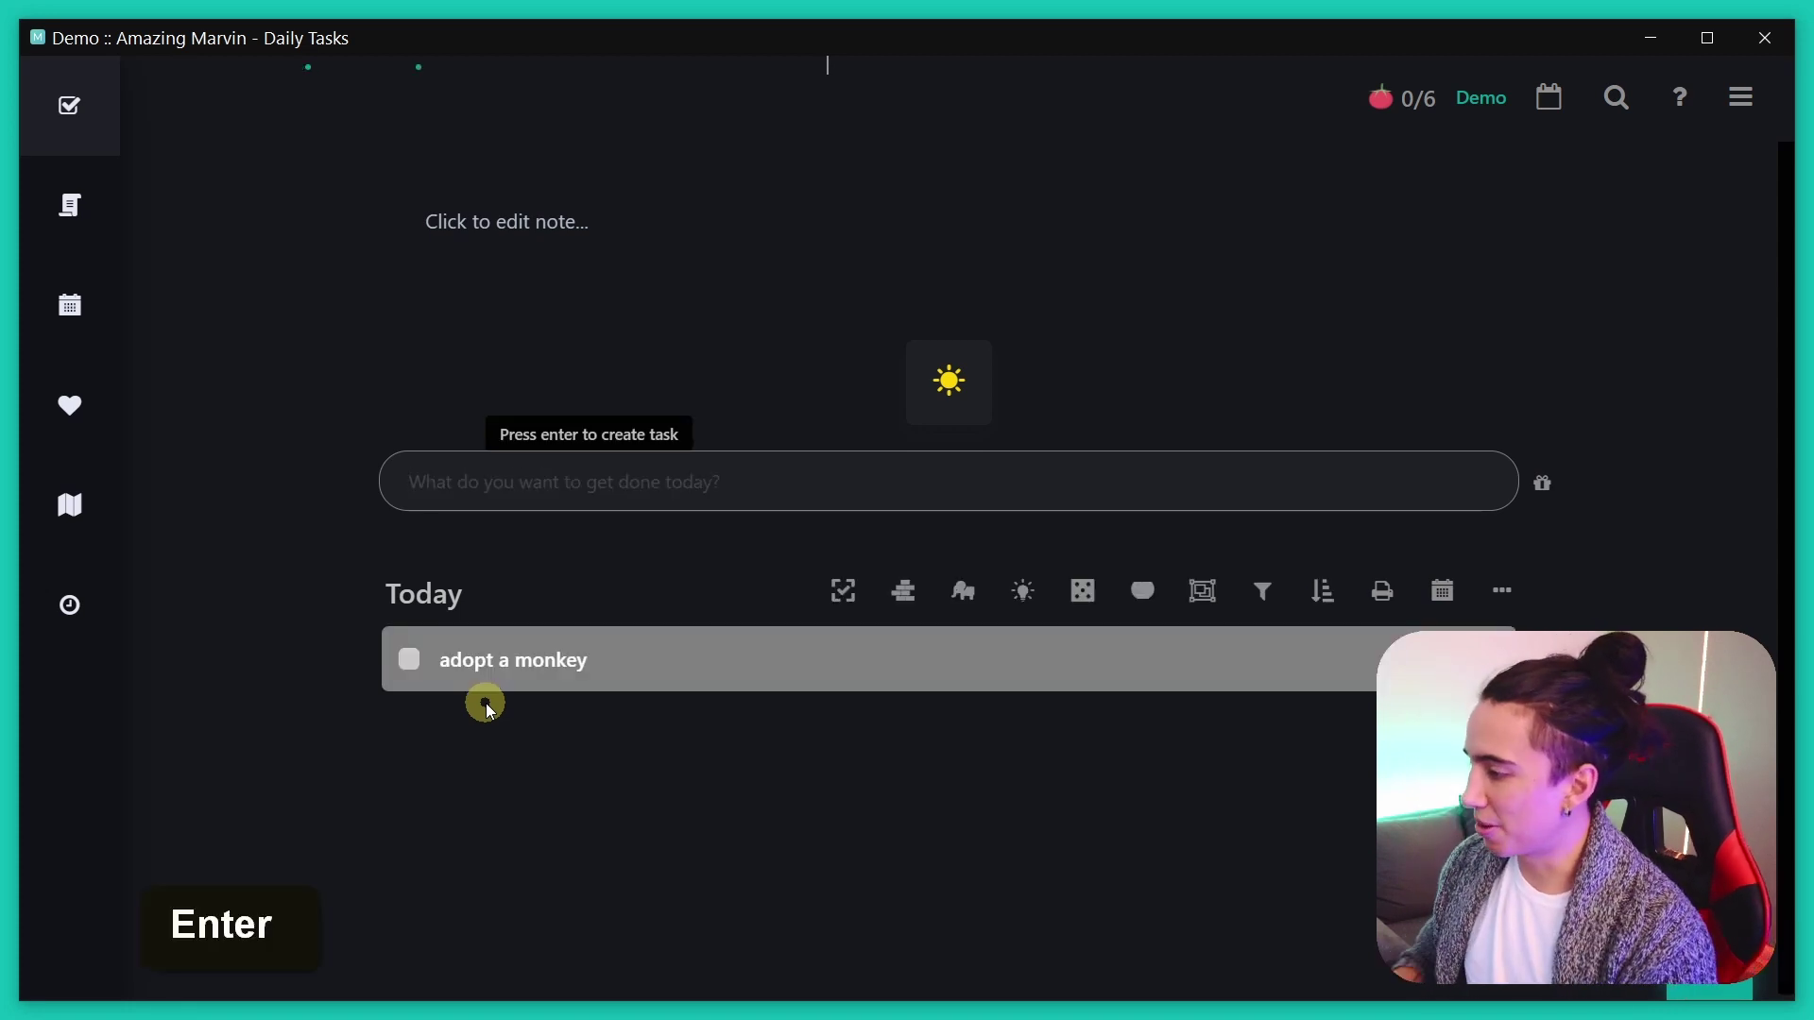
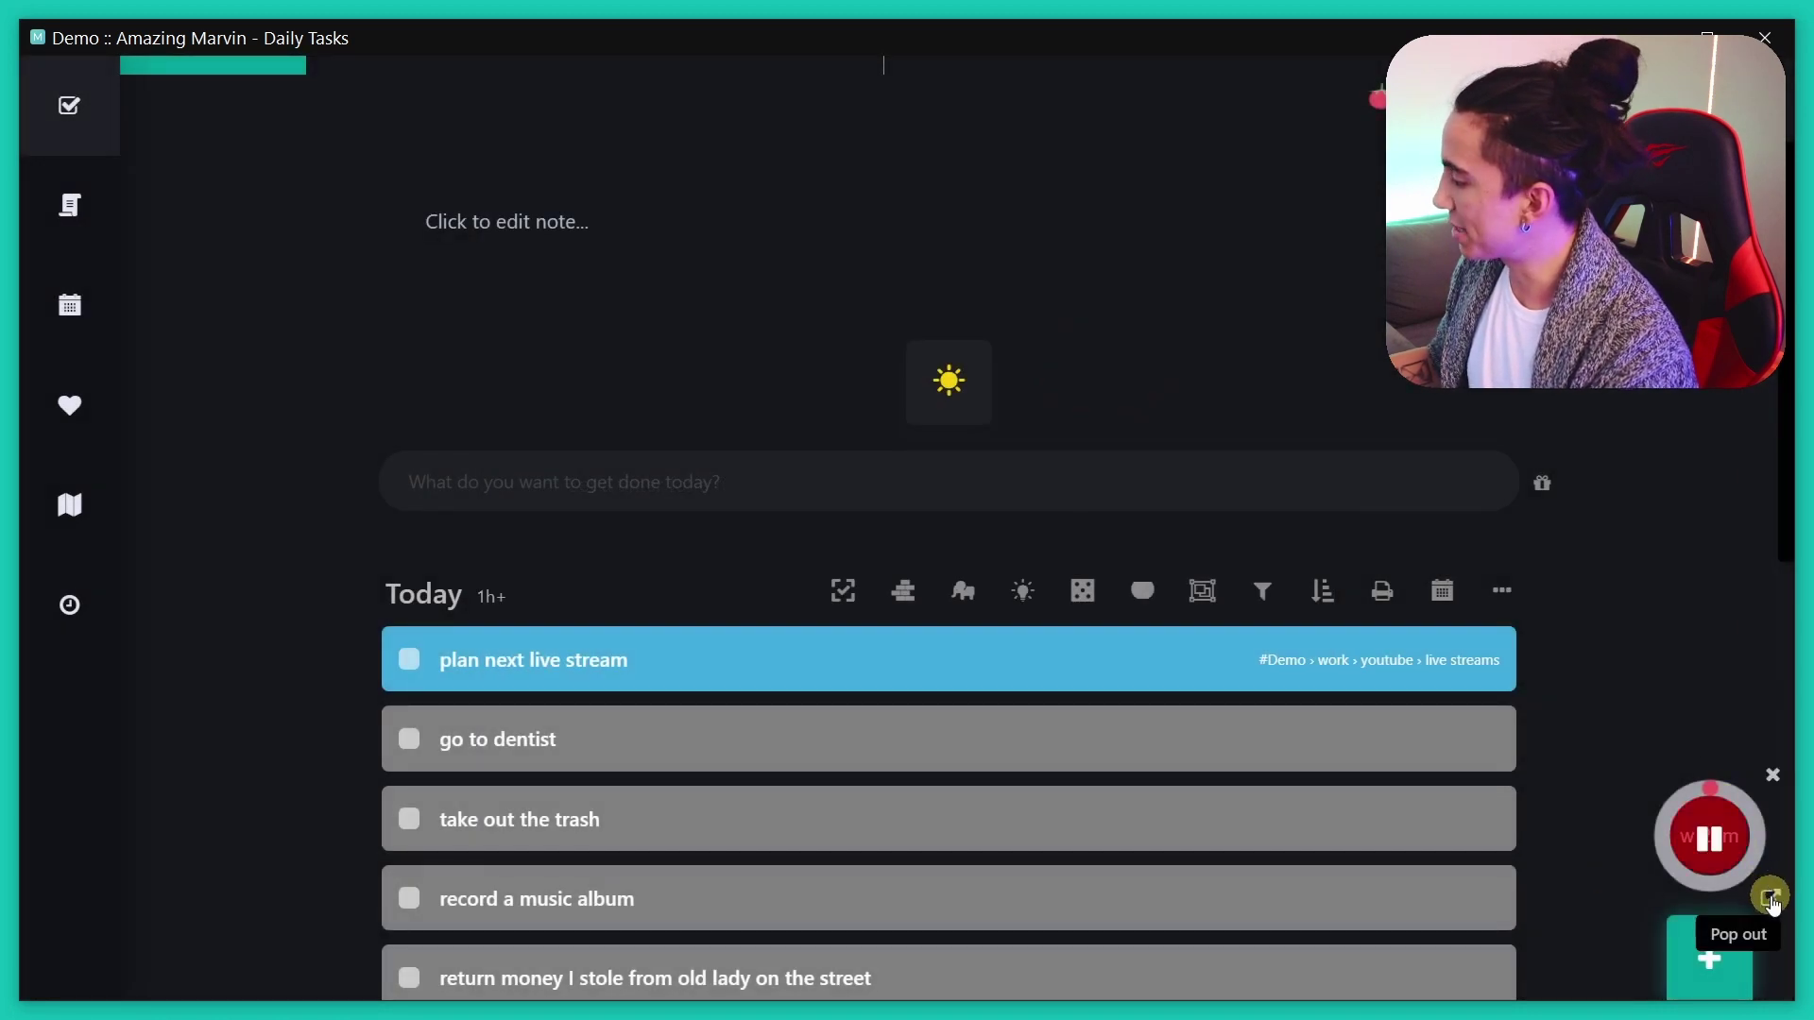
left_click(678, 337)
left_click(479, 649)
- Start timing 'record a music album' and bring up its Edit Time Tracking Data record
left_click(423, 632)
left_click(323, 289)
left_click(323, 305)
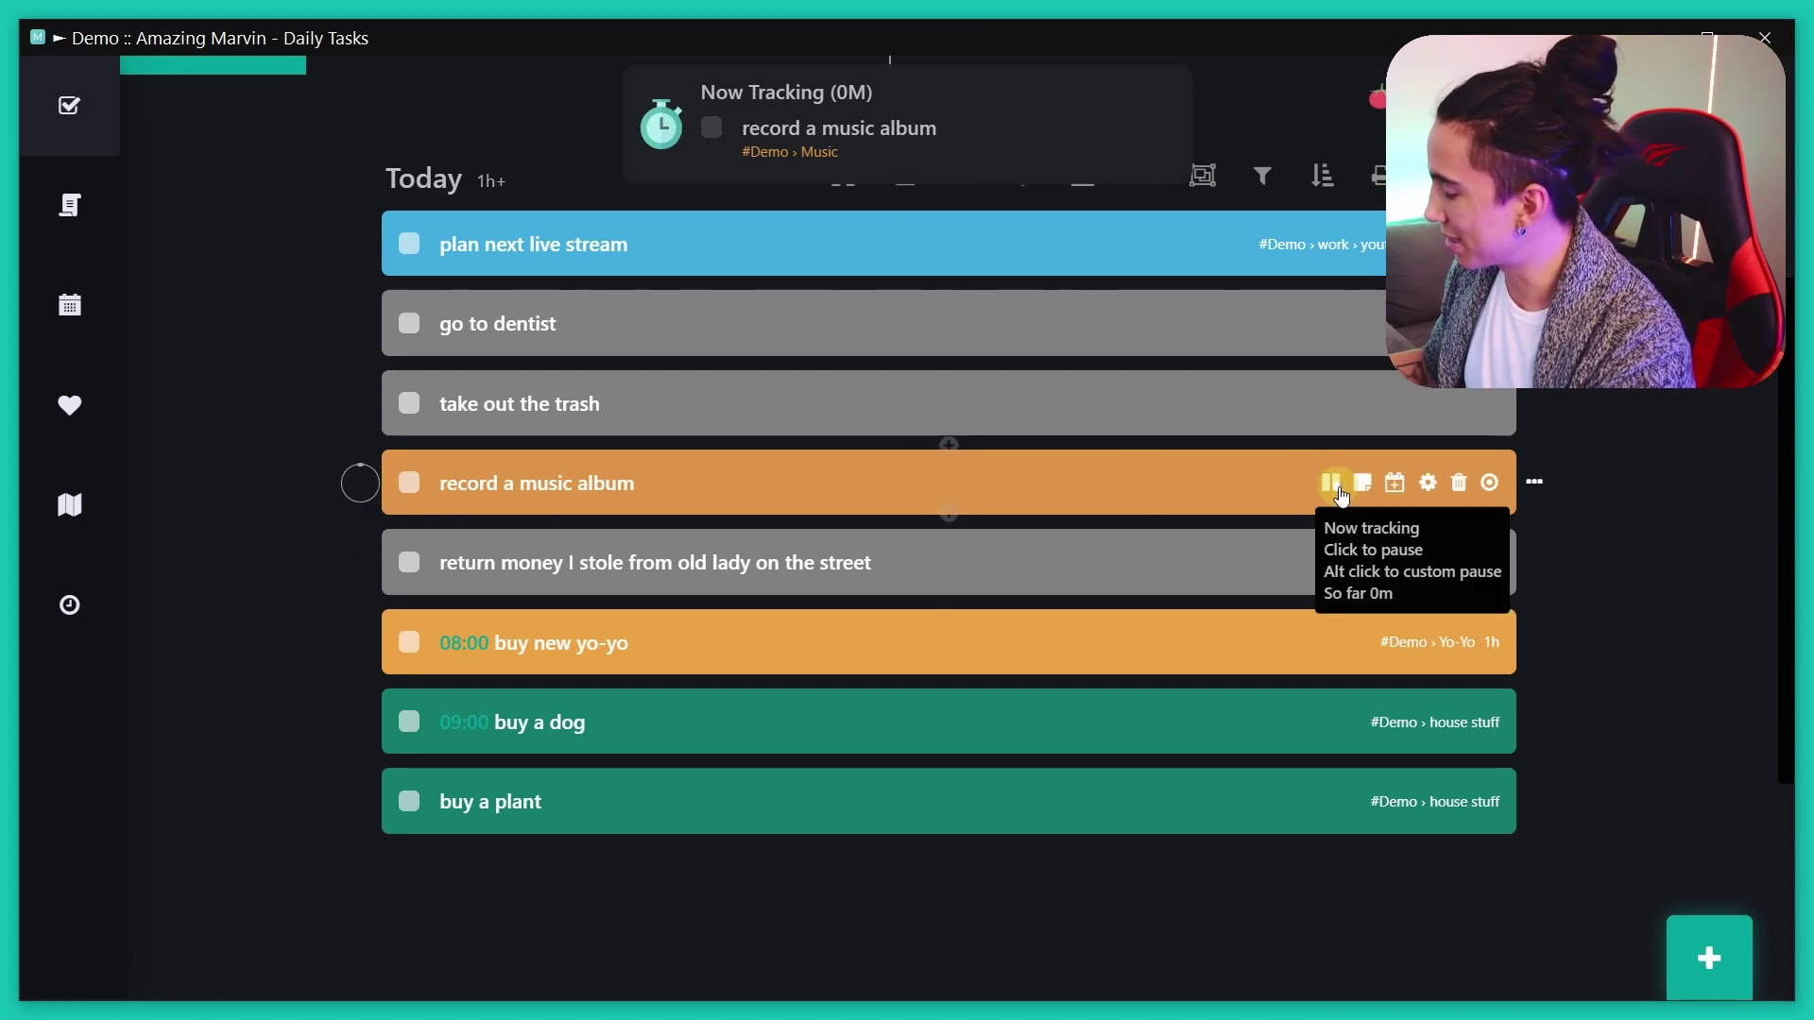
- Select the Duration cell of the 'record a music album' tracking session for editing
left_click(1335, 496)
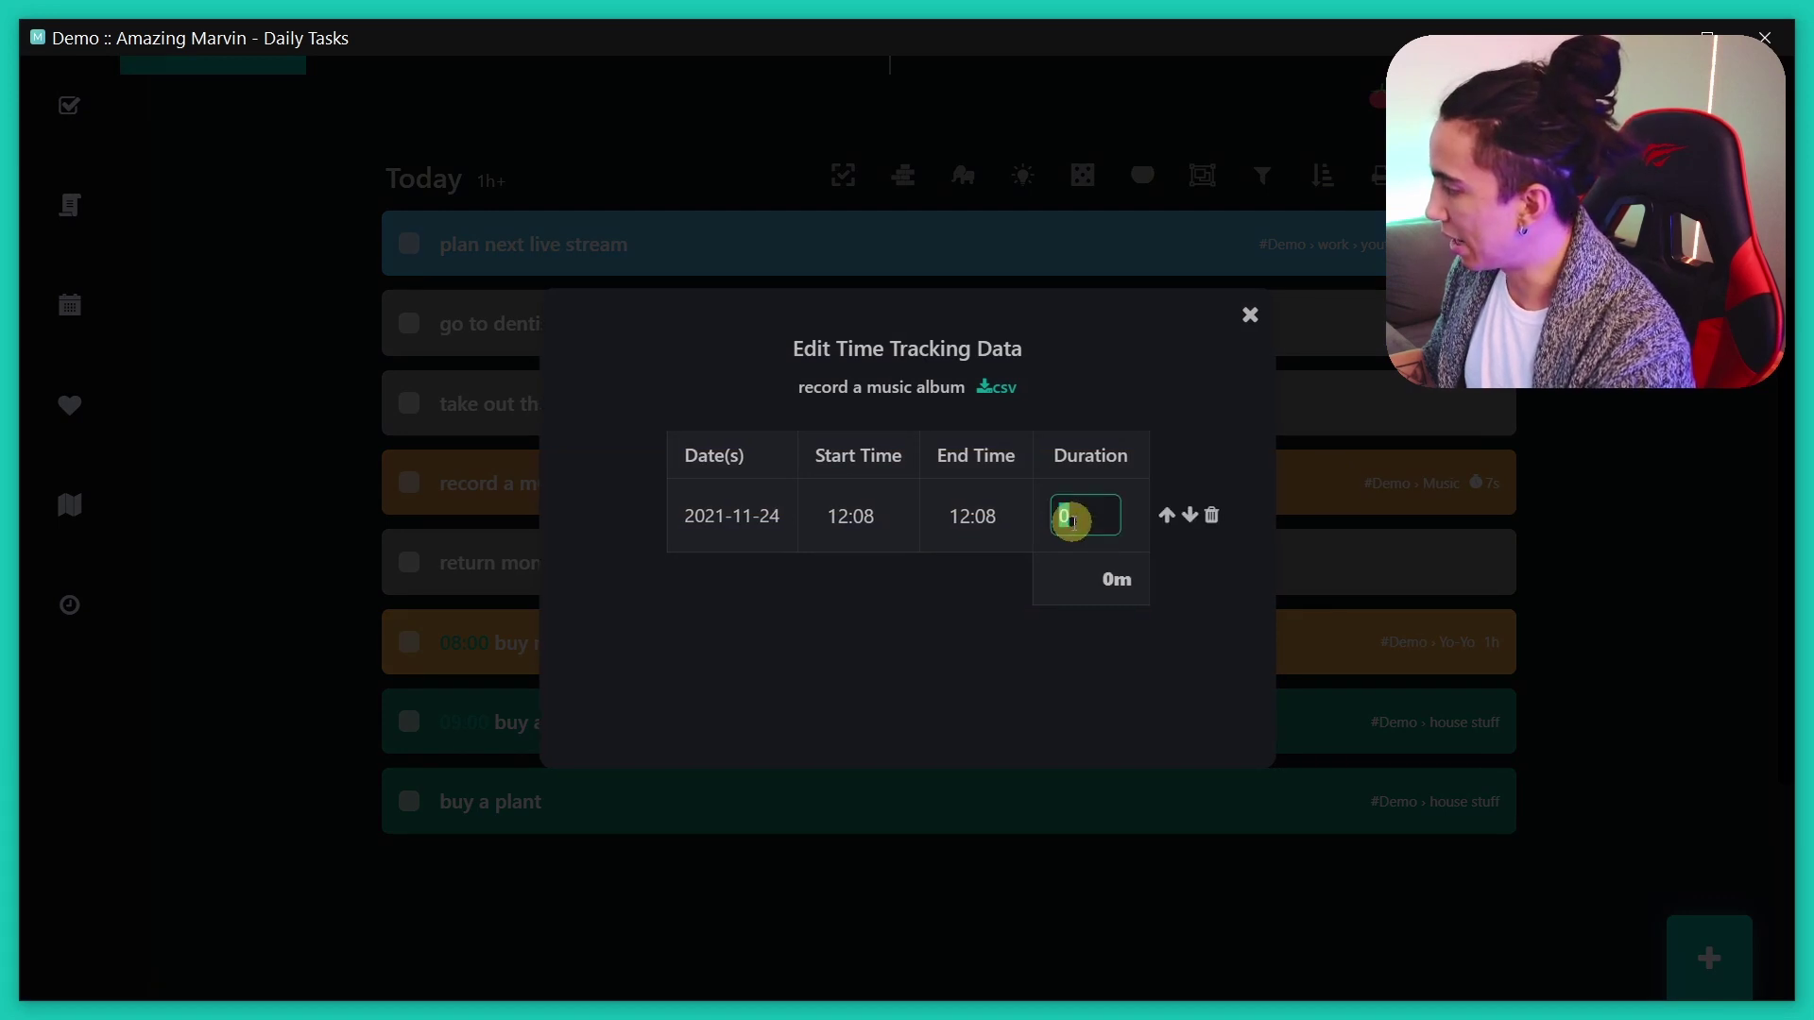
- Set the session duration to 25 minutes and confirm it
key("2")
key("5")
key("Return")
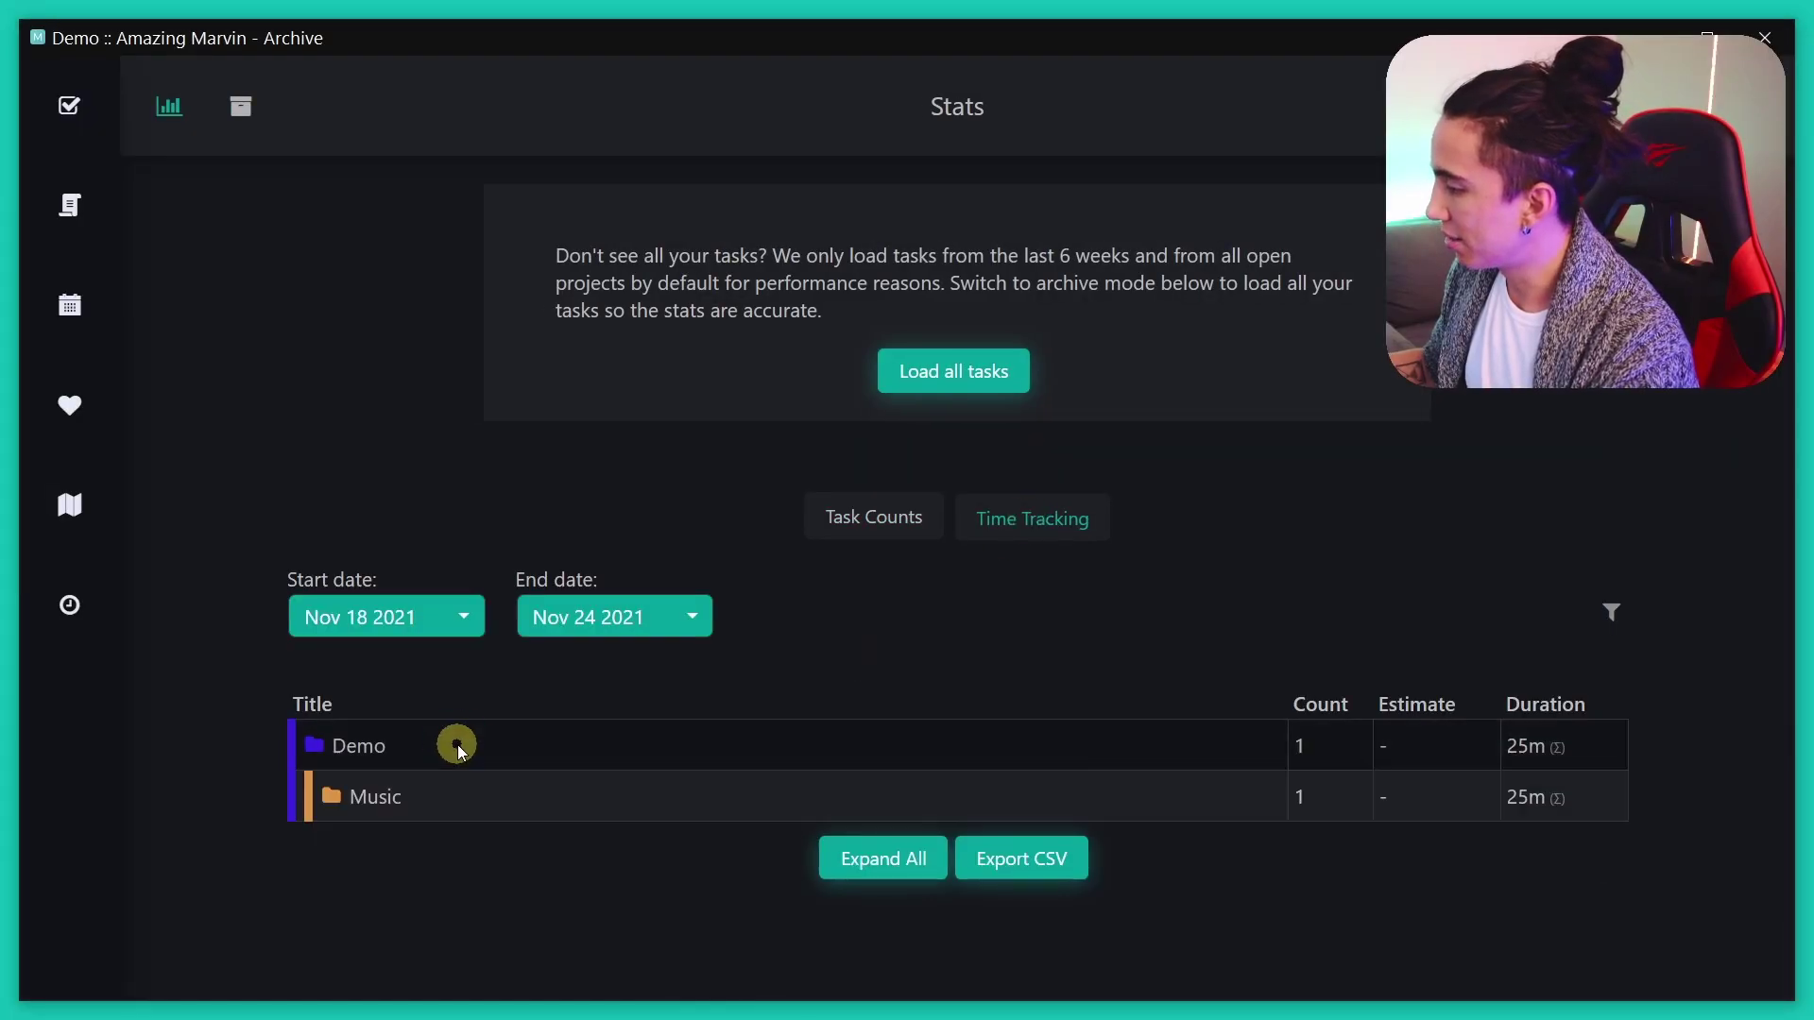
- Return to the Today list and show the completed-today time stats charts totalling 25m
scroll("down", 3)
scroll("down", 3)
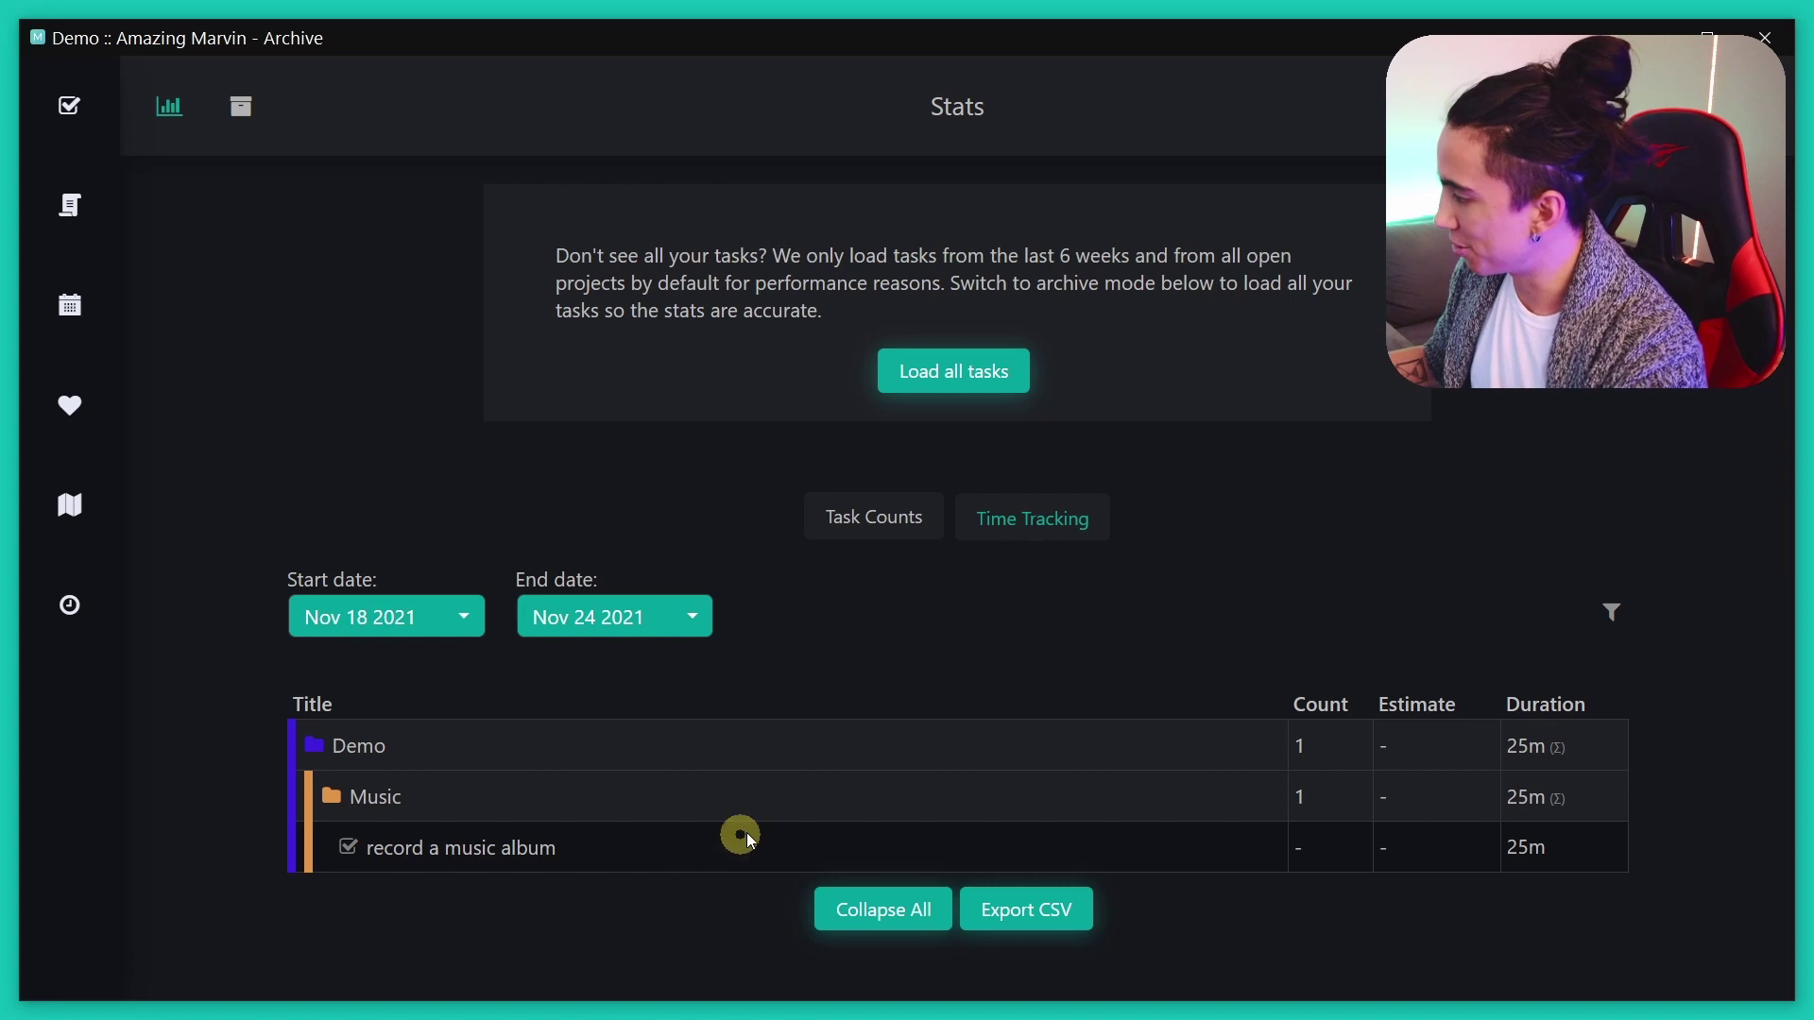
key("Escape")
scroll("down", 3)
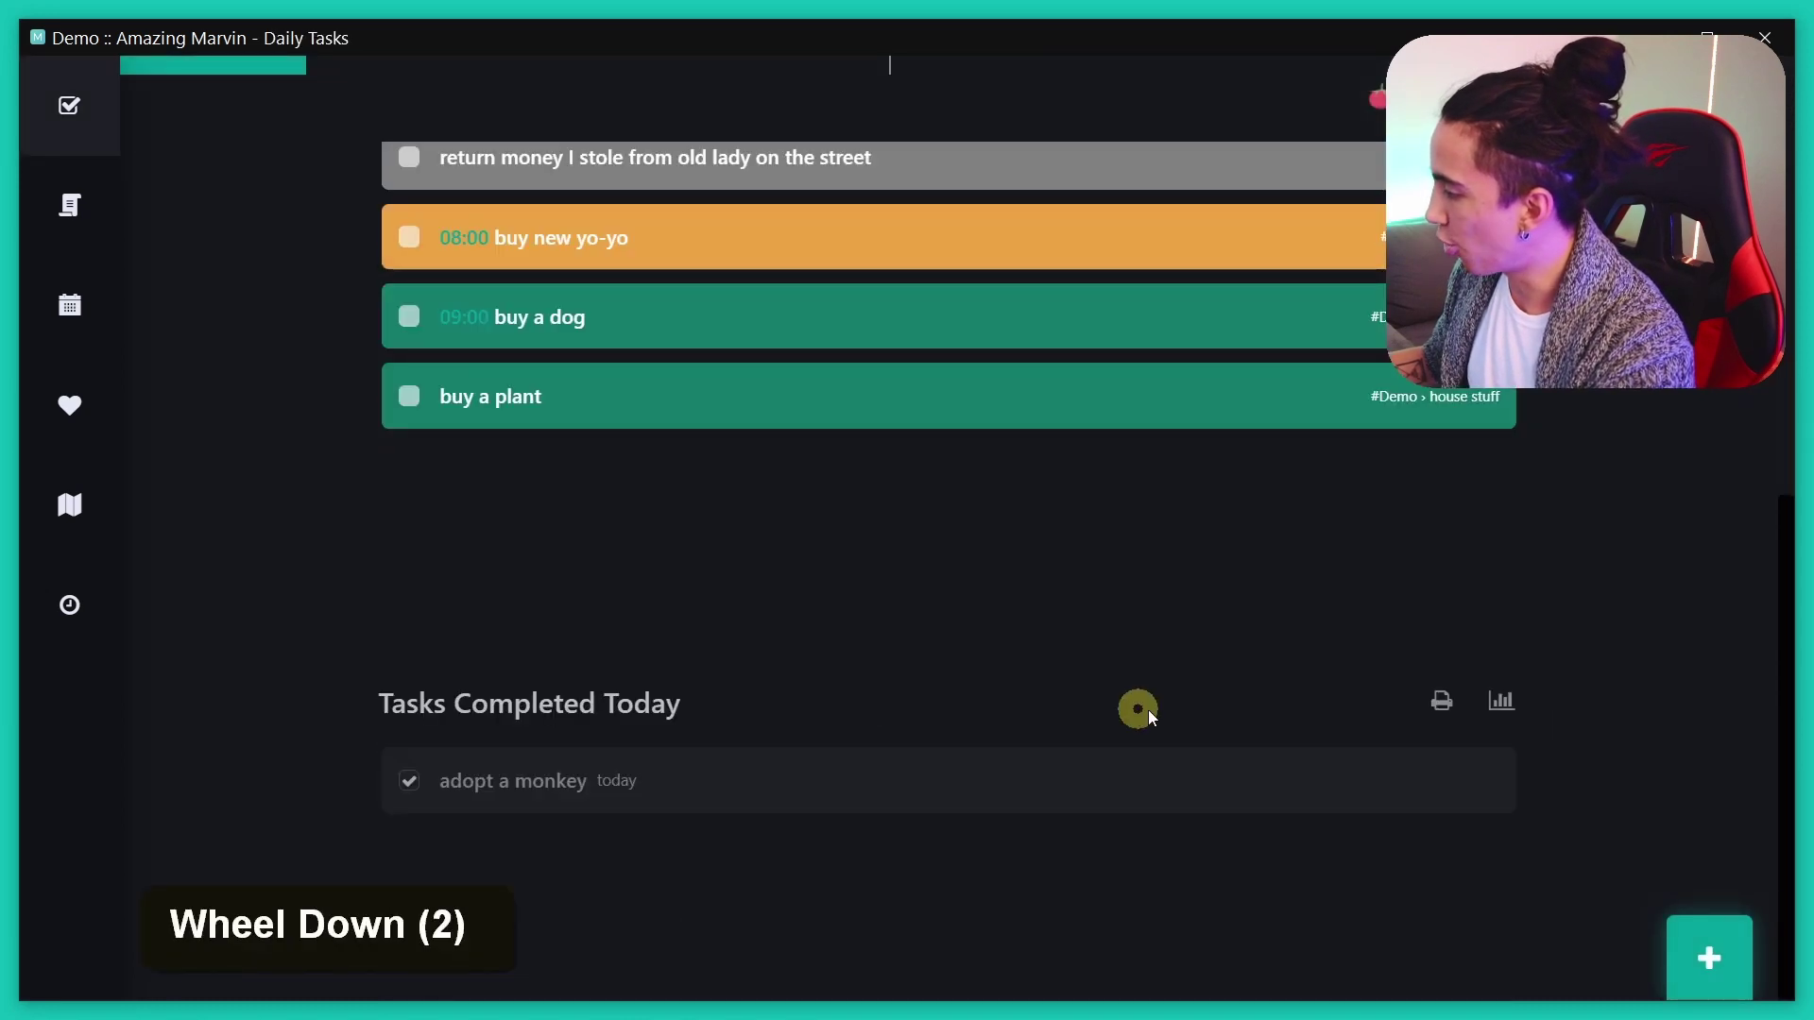
scroll("down", 3)
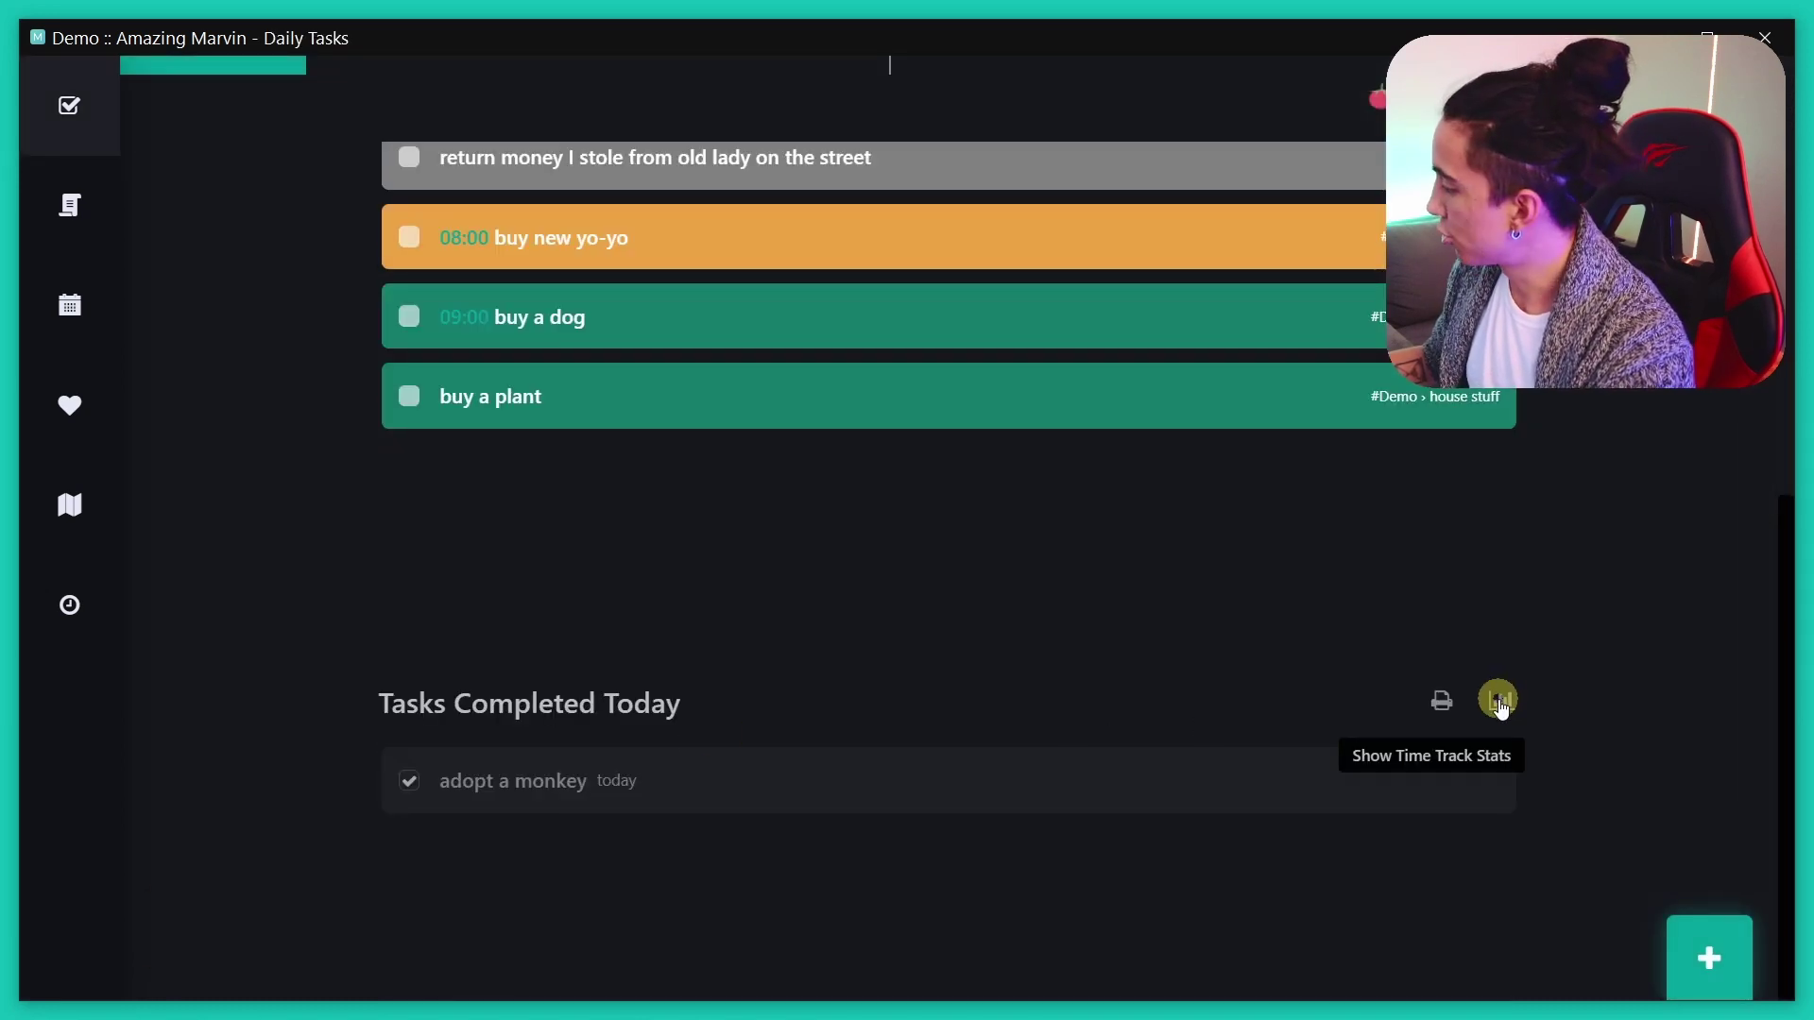
scroll("down", 3)
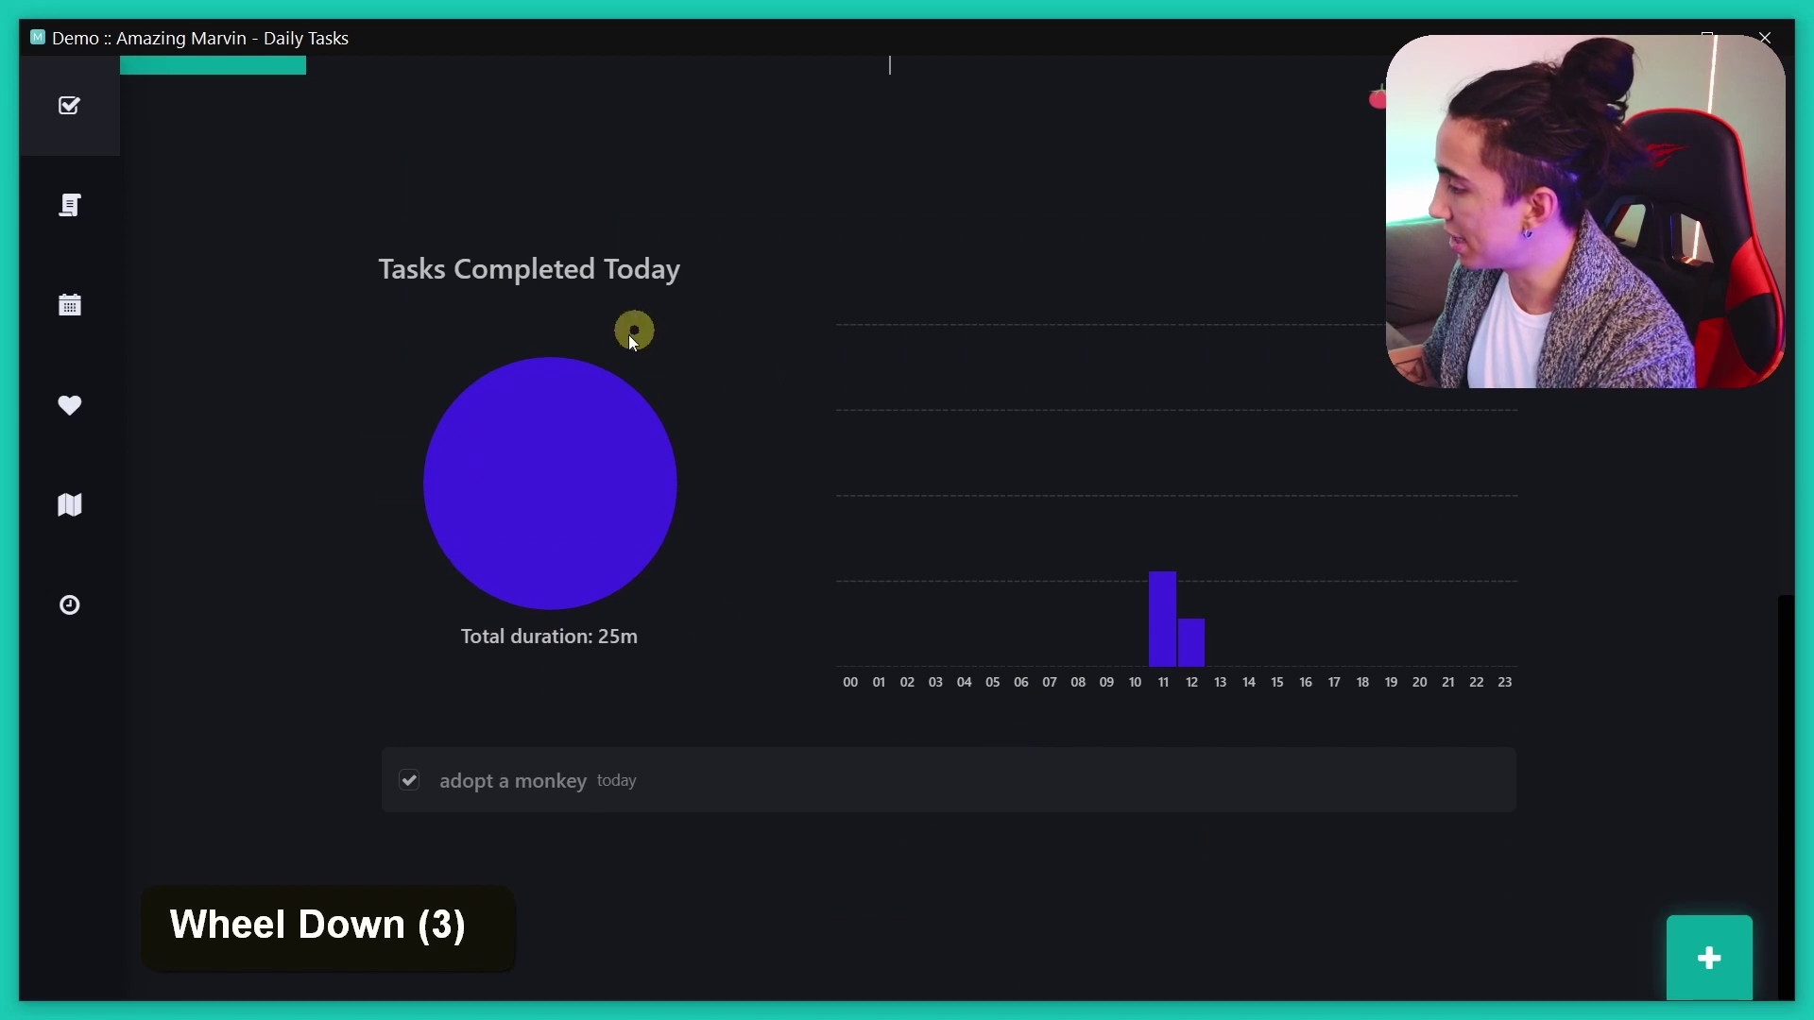
scroll("up", 3)
scroll("down", 3)
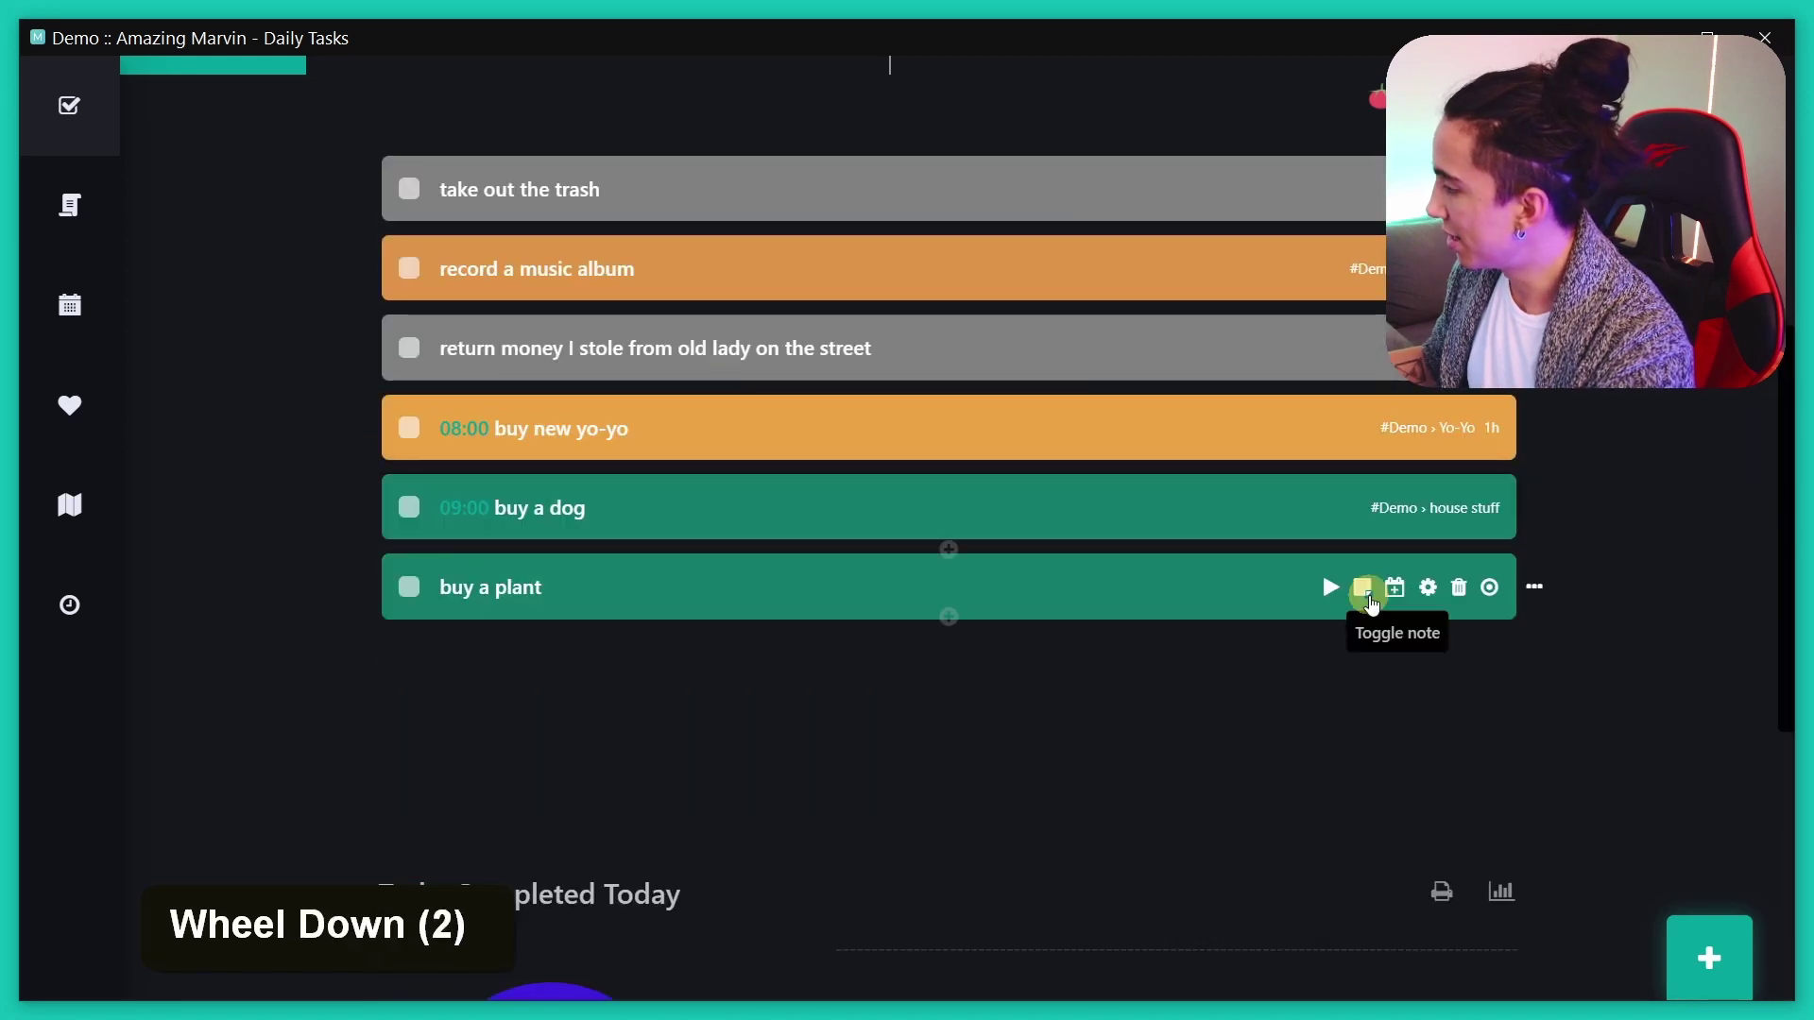
- Give 'buy a plant' a tracked span of 11:18–12:08 (50m) and save the entry
left_click(1332, 597)
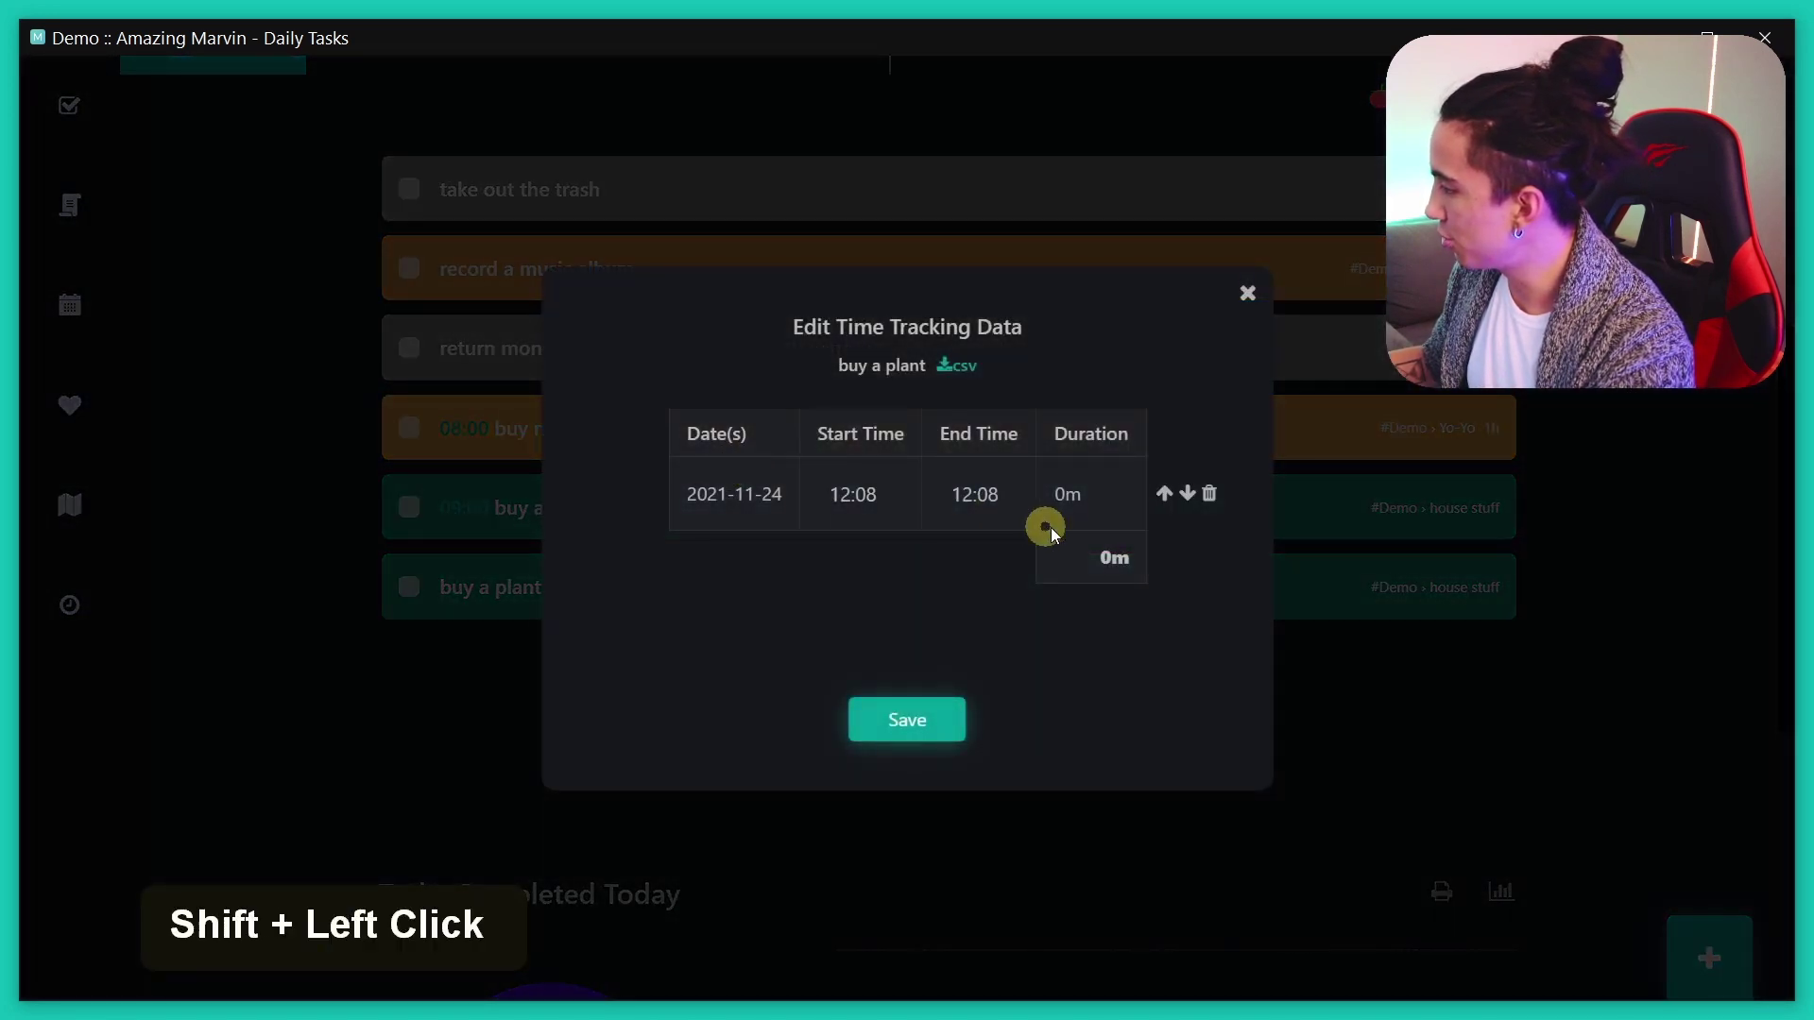
key("Return")
key("Return")
- Review the pie chart showing Demo 1h 15m of 2h 15m total, then return to the Today list
scroll("down", 3)
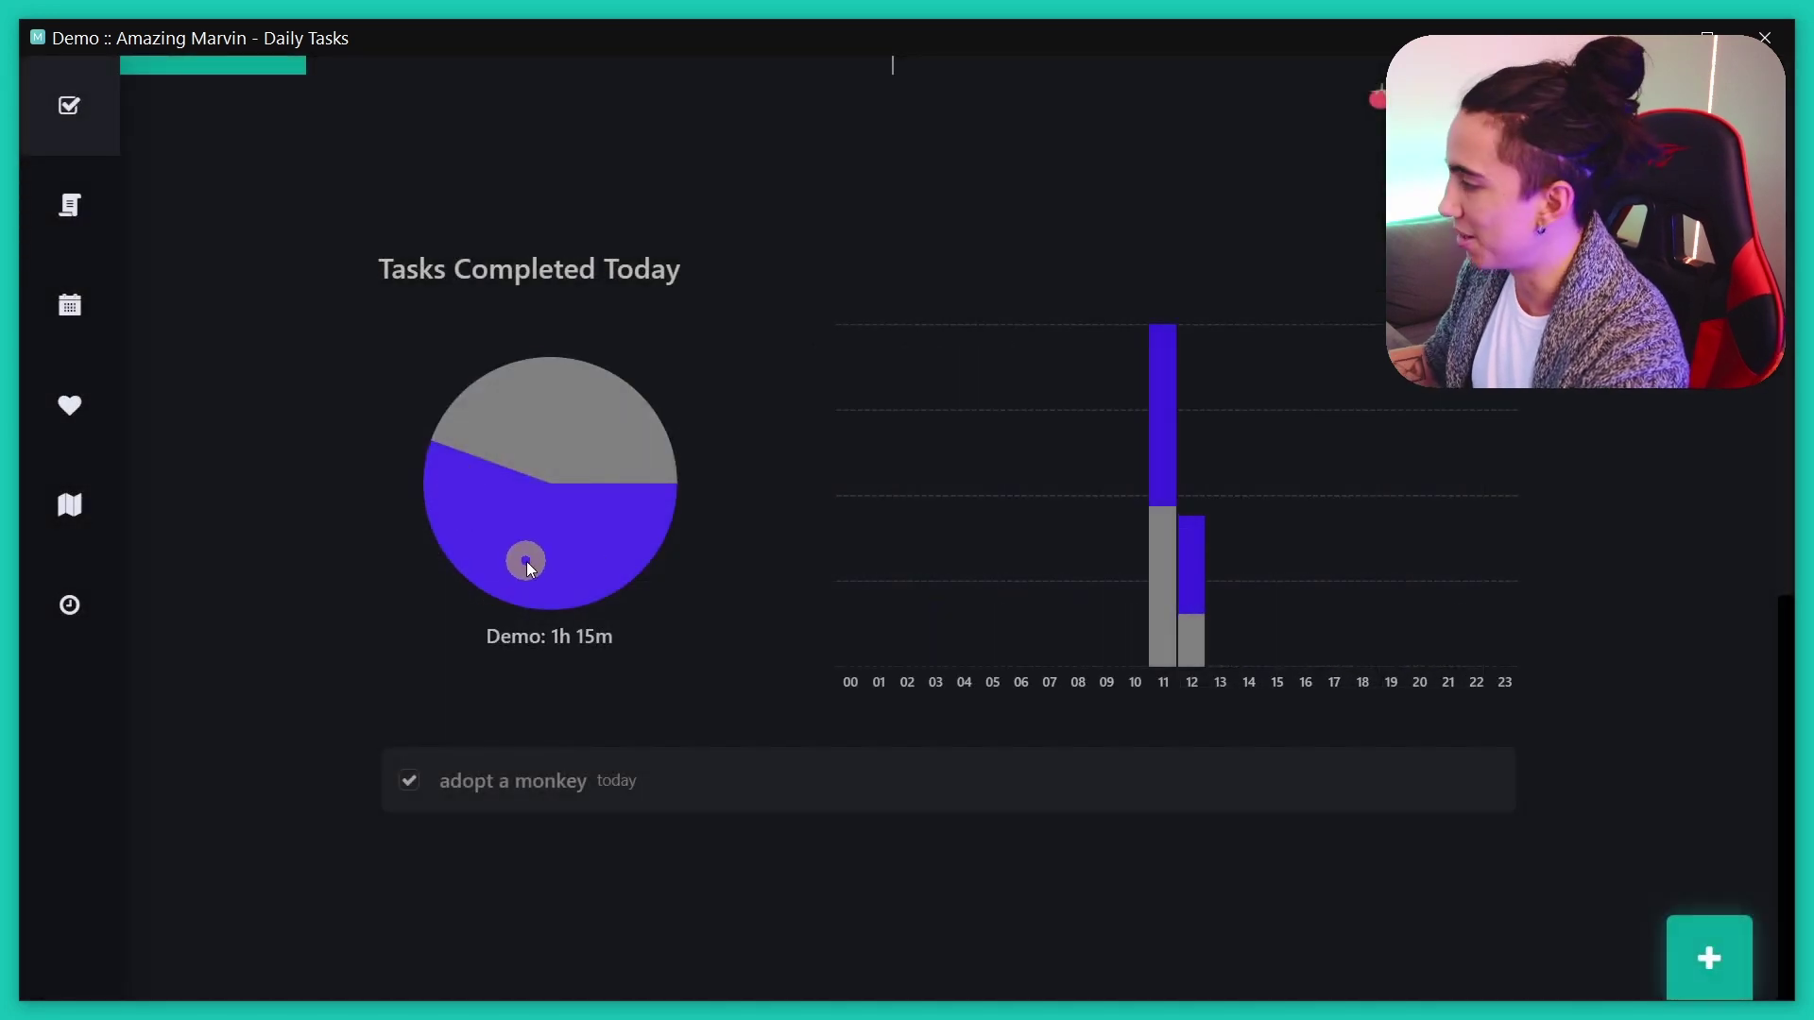
scroll("up", 3)
scroll("down", 3)
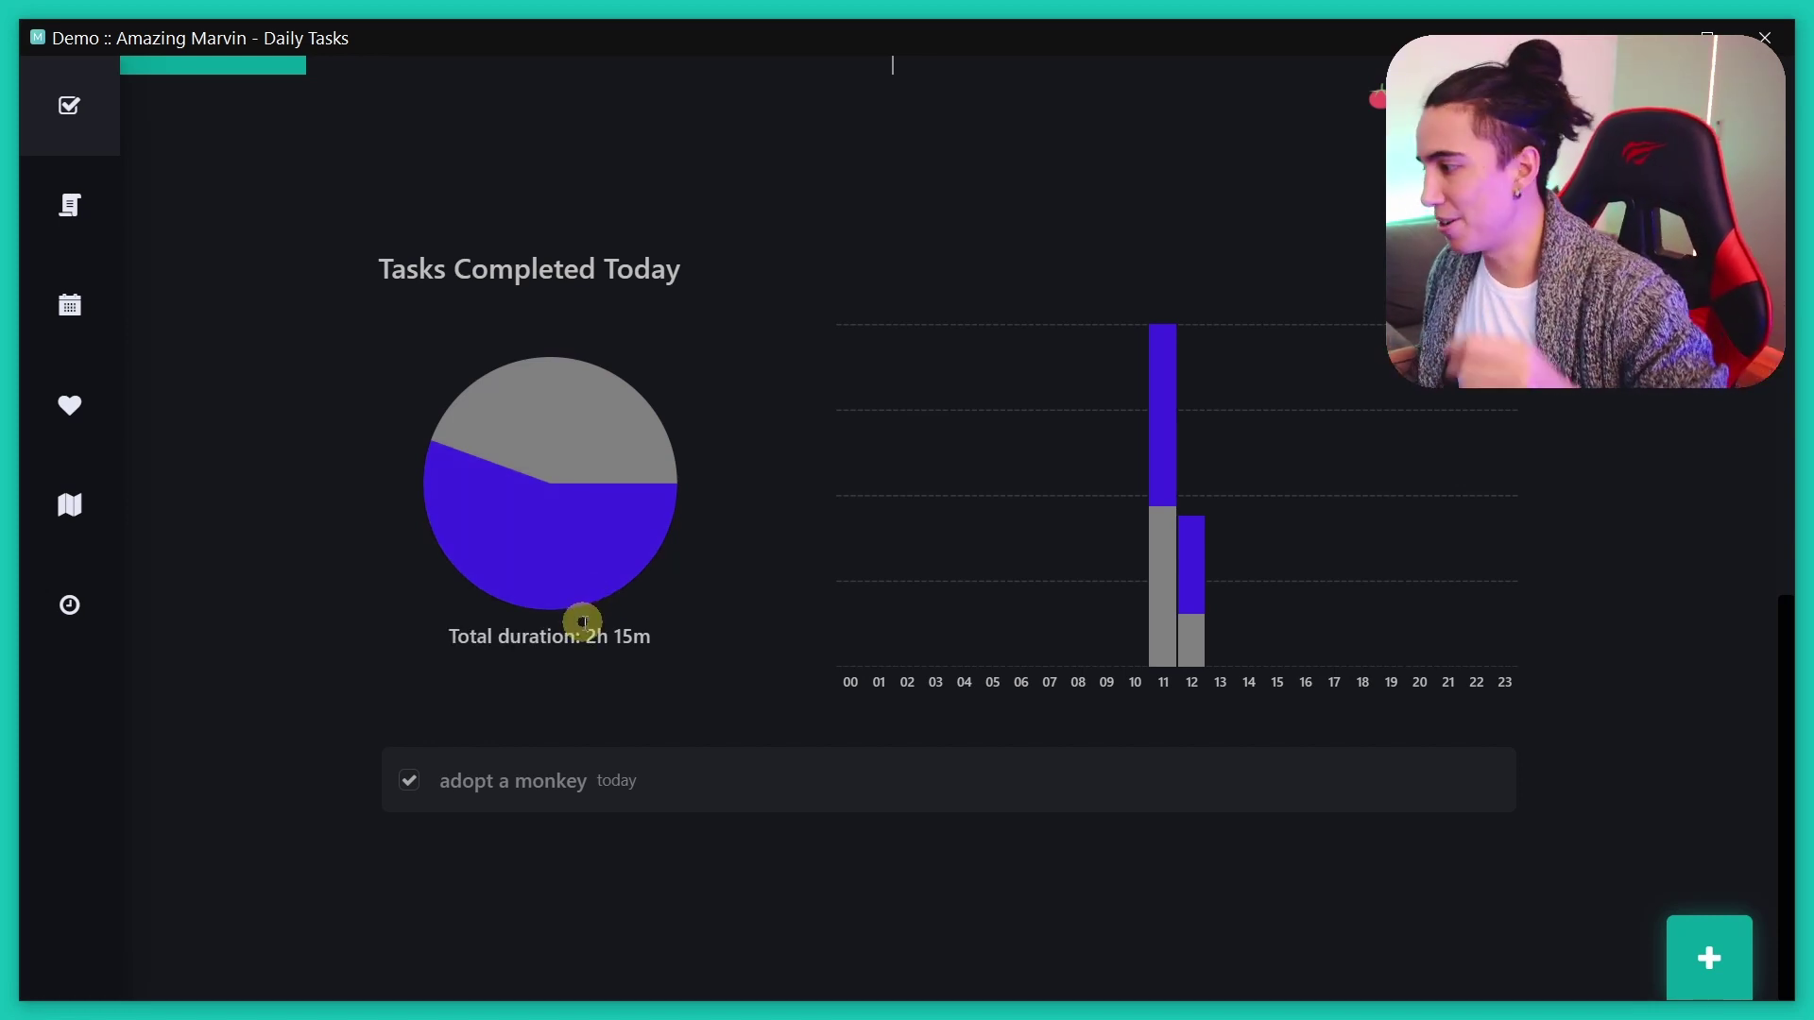
scroll("up", 3)
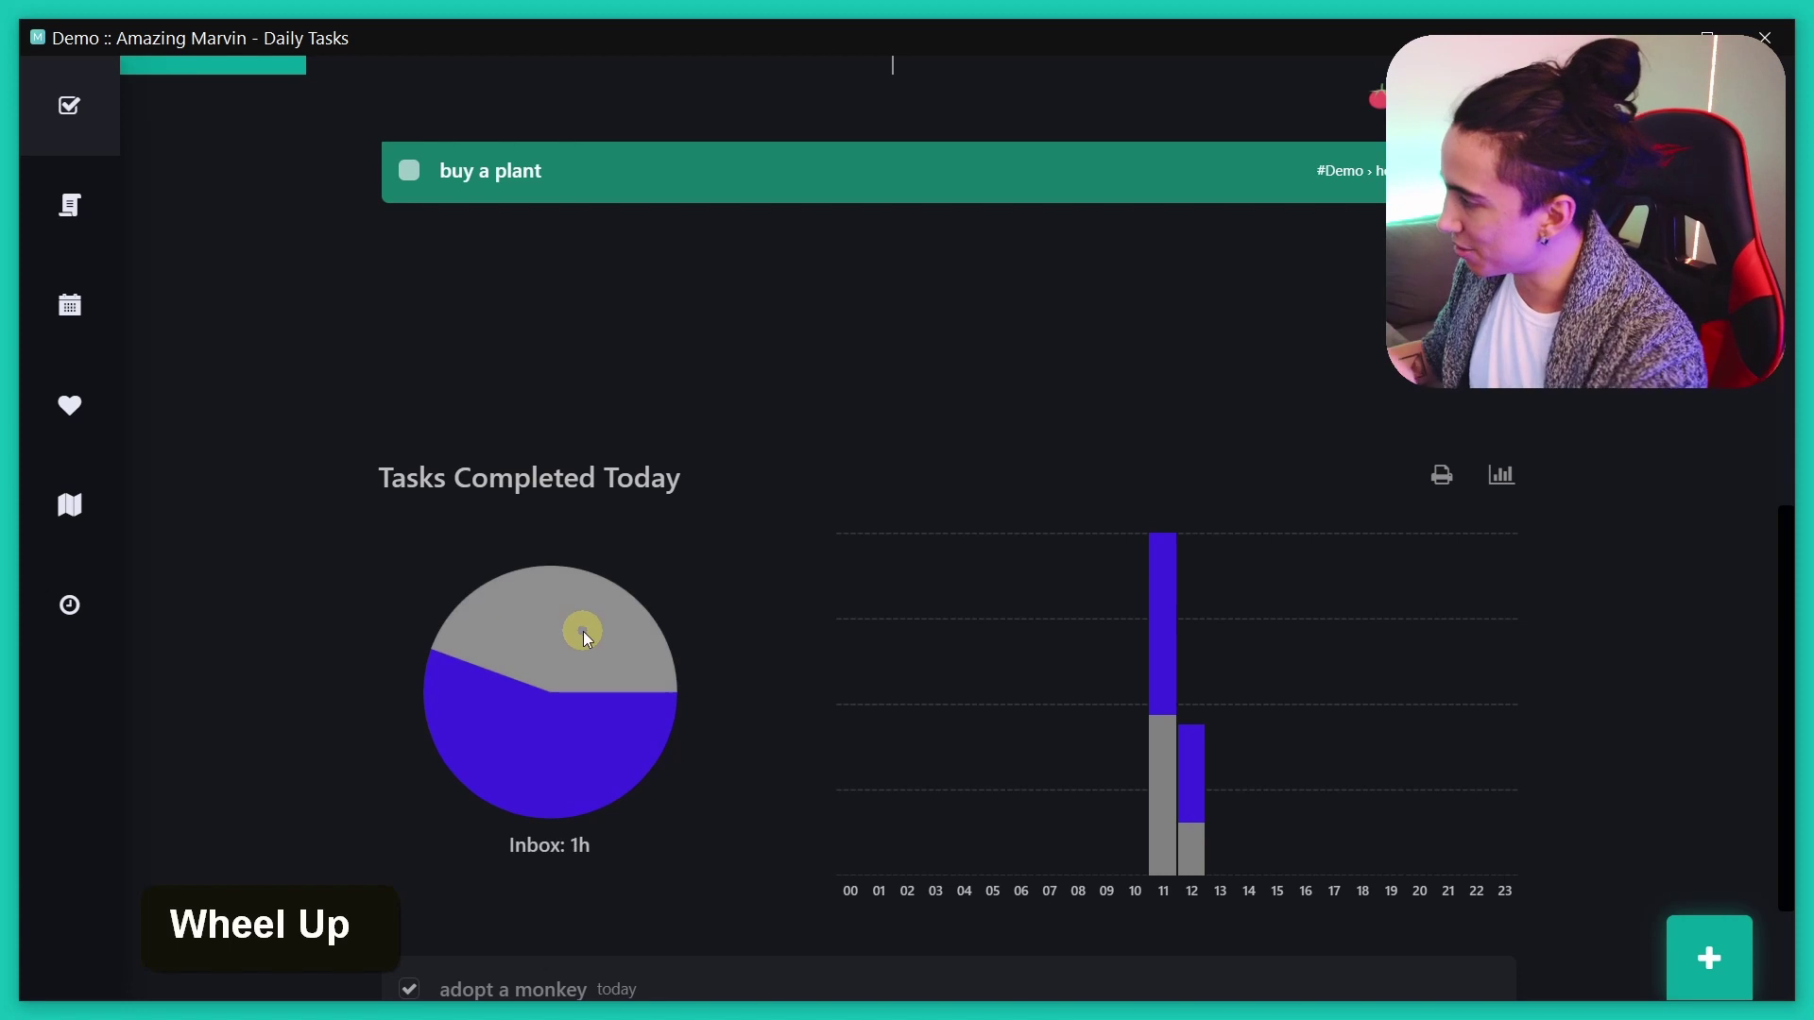
scroll("up", 3)
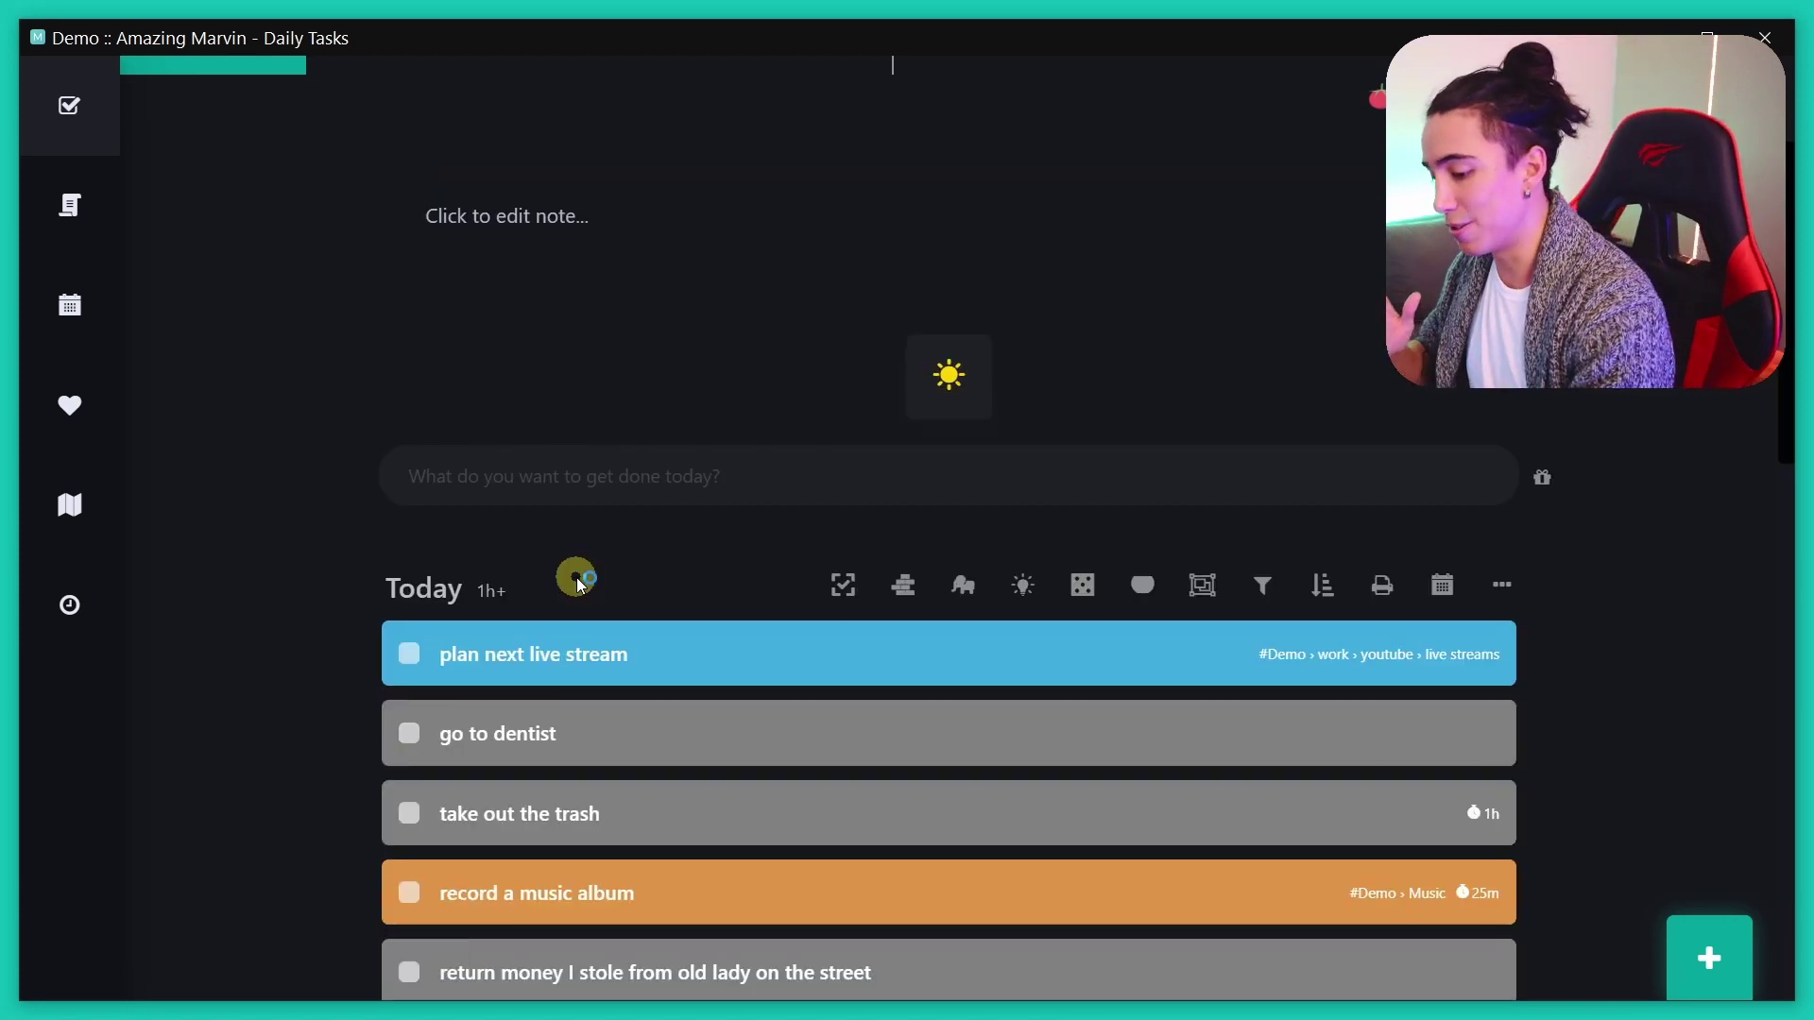